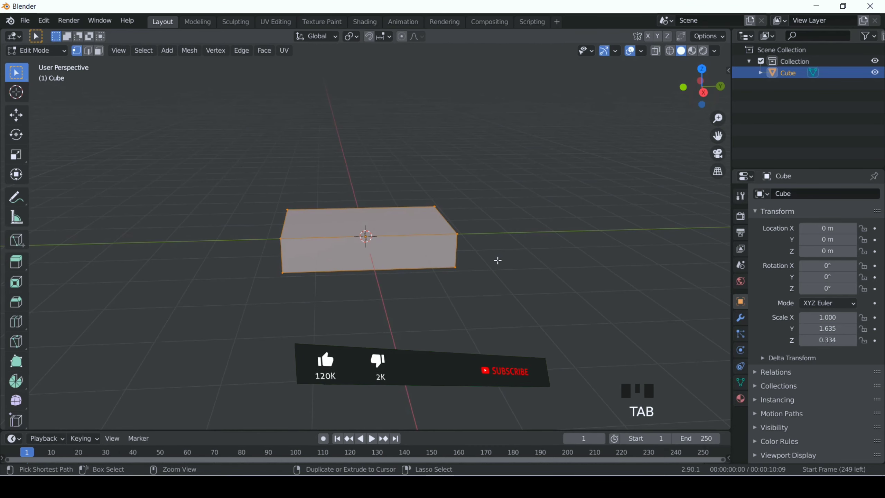
Step: Bevel the cube into a rounded cushion block and return to object mode
key("ctrl+b")
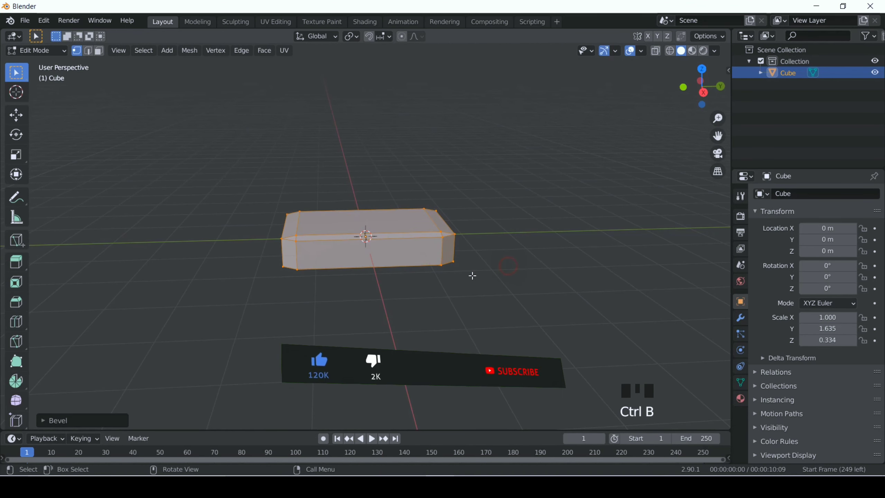
left_click_drag(107, 425, 556, 192)
key("Tab")
left_click(545, 214)
scroll("up", 3)
scroll("down", 3)
double_click(338, 248)
Step: Duplicate the cushion block to both sides to form a row of three, then select the middle lower one
key("shift+d")
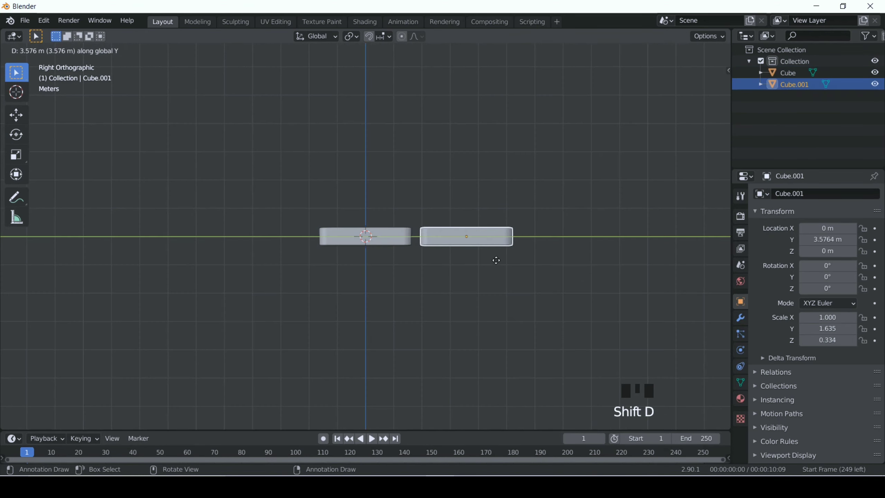
key("shift+d")
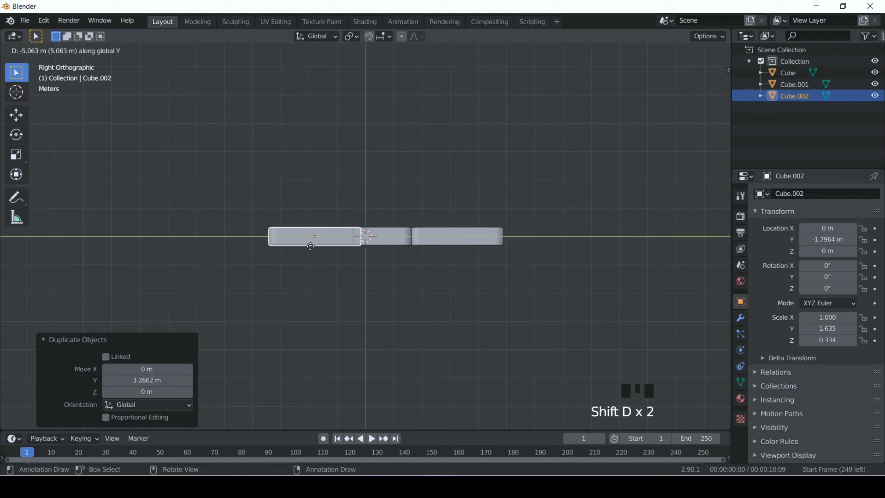
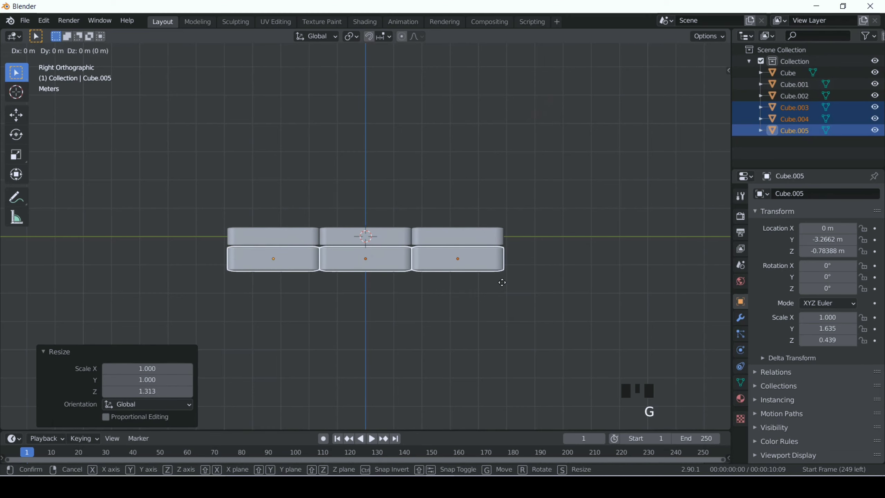
left_click(378, 263)
Step: Duplicate the middle cushion downward and stretch it into a base slab under the rows
key("shift+d")
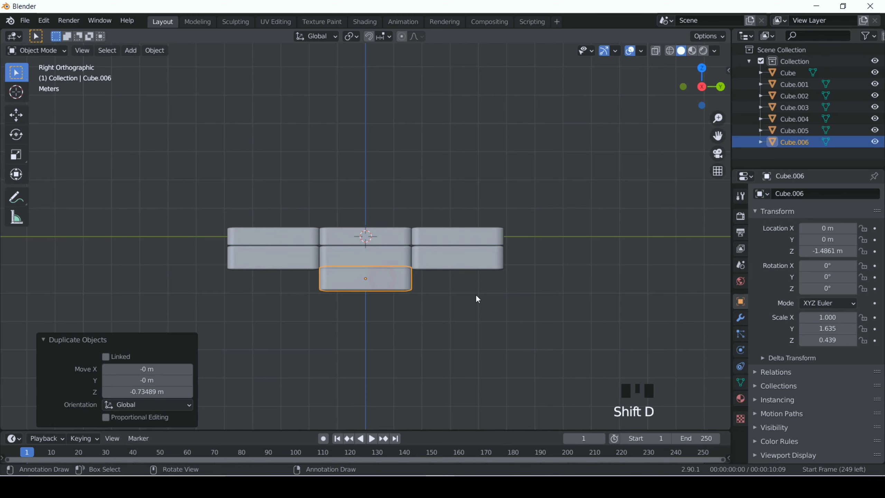
key("s")
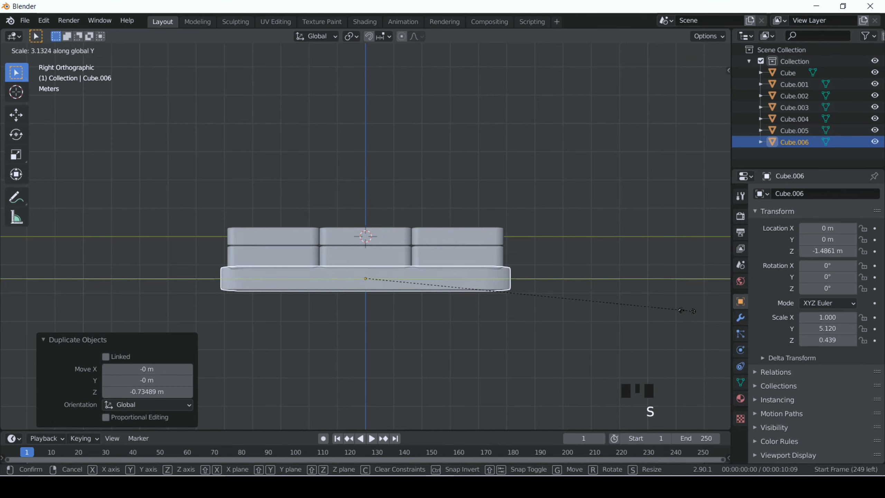
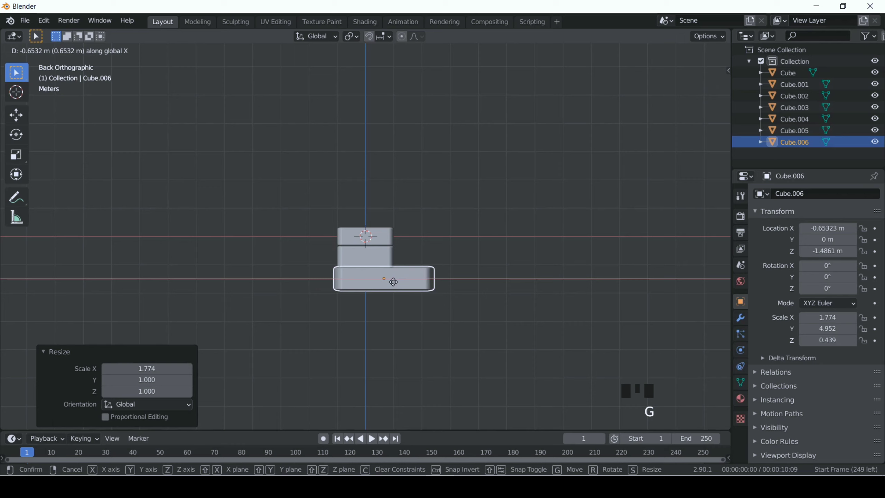
key("g")
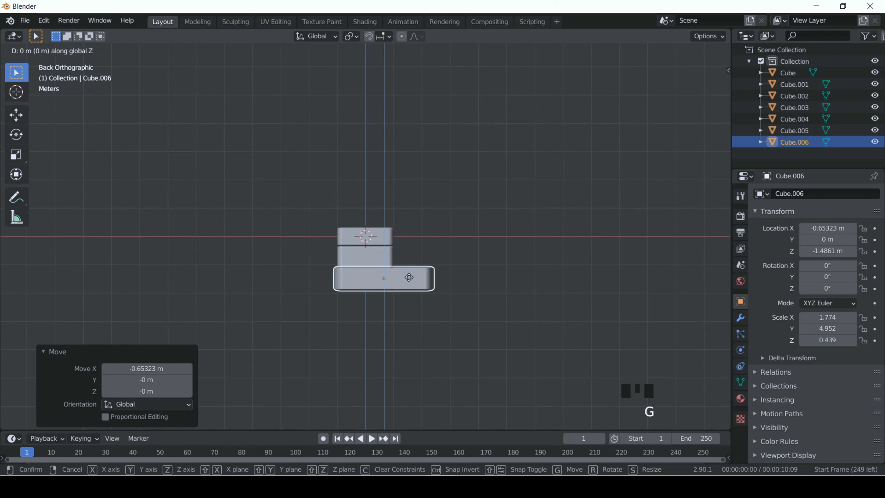
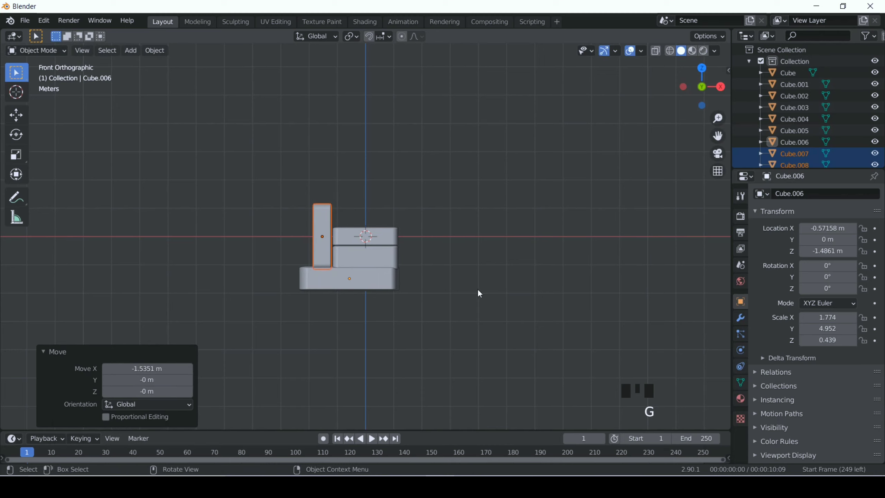
Step: Tilt the backrest piece slightly, then narrow and realign the base slab's depth
key("r")
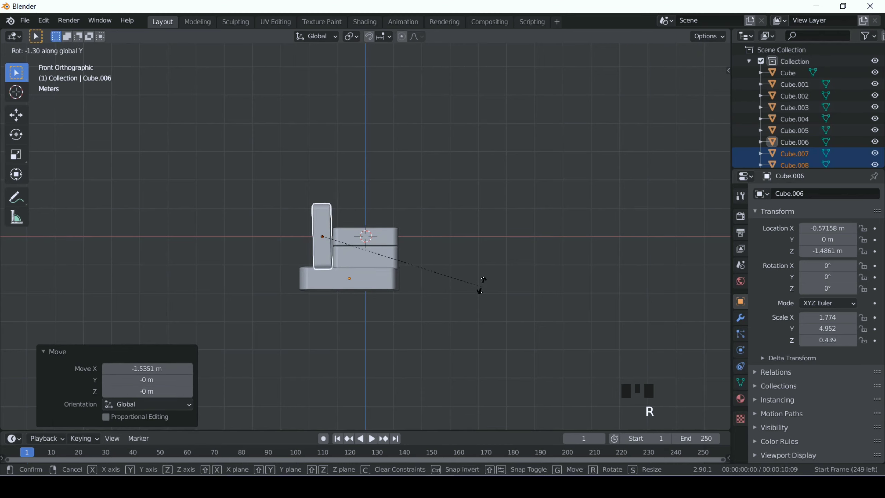
left_click(316, 271)
key("s")
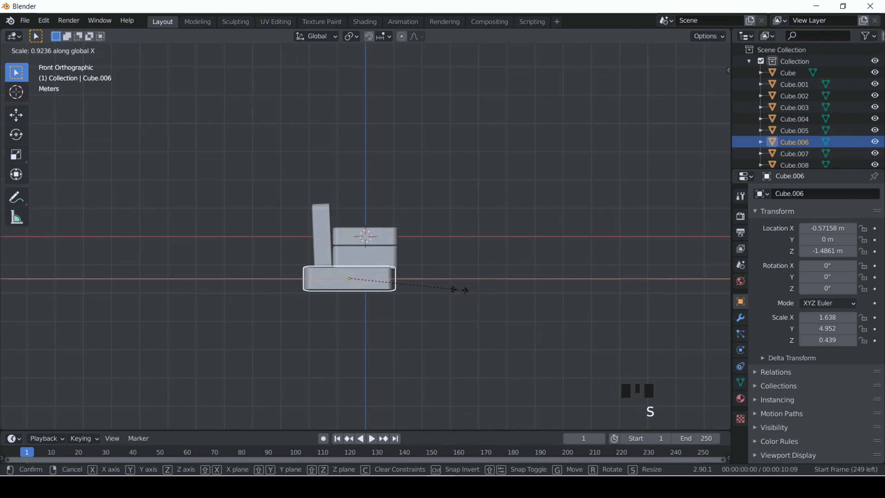
key("g")
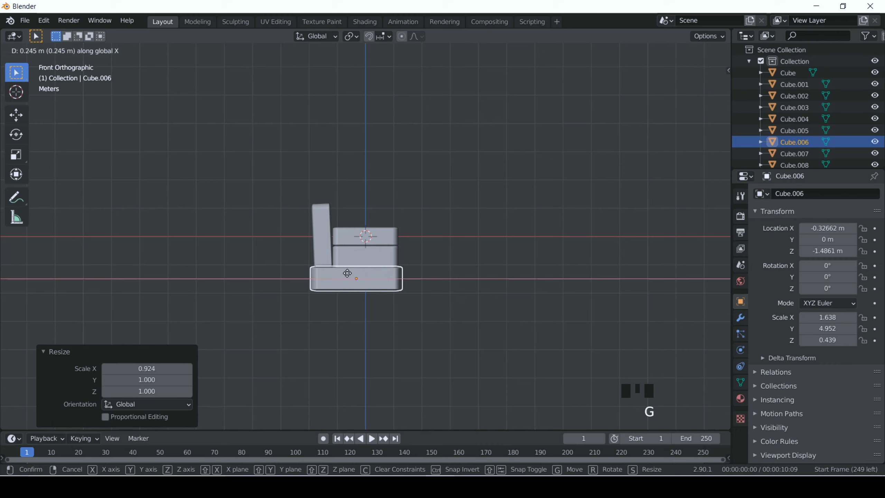
double_click(354, 233)
Step: Make the backrest taller and position a slightly taller armrest at the sofa's left end
key("s")
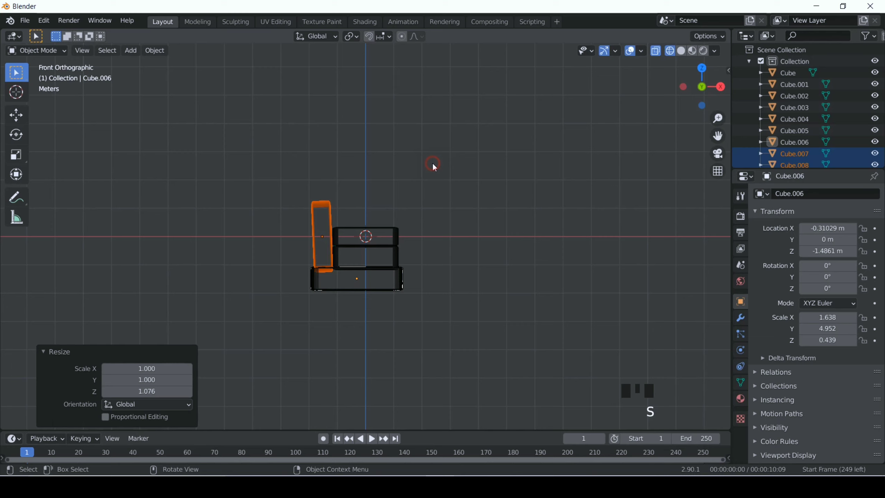
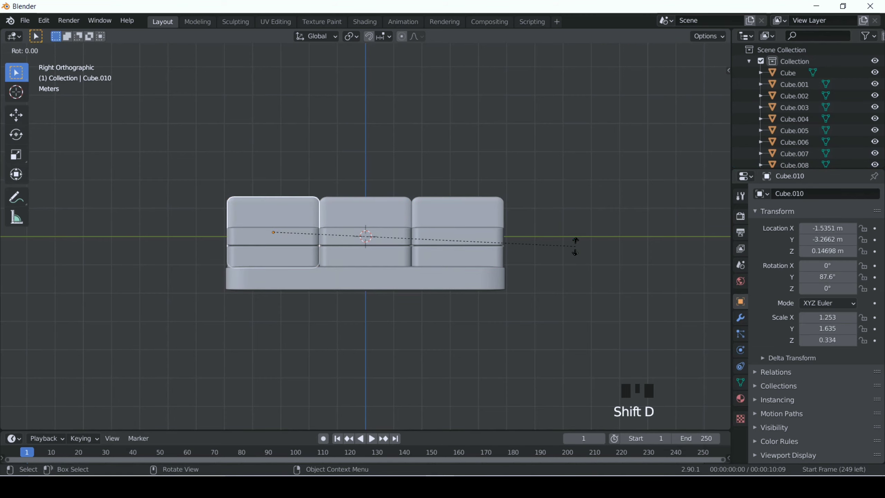
key("g")
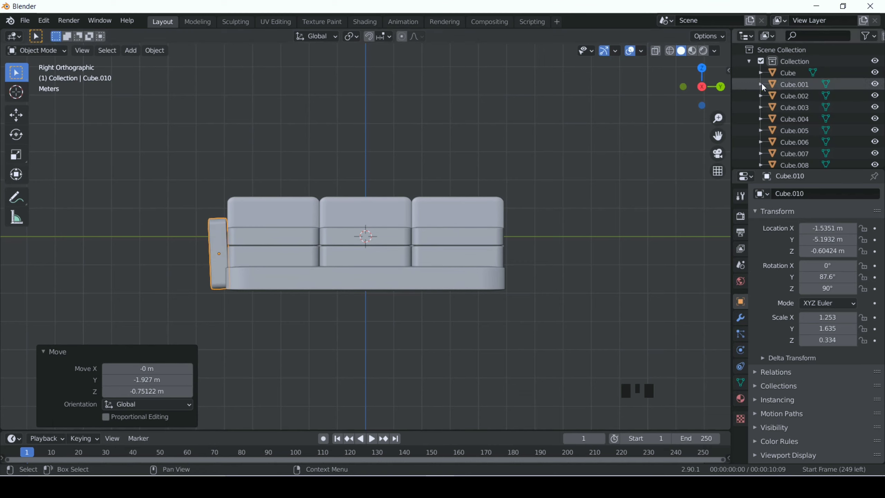
key("s")
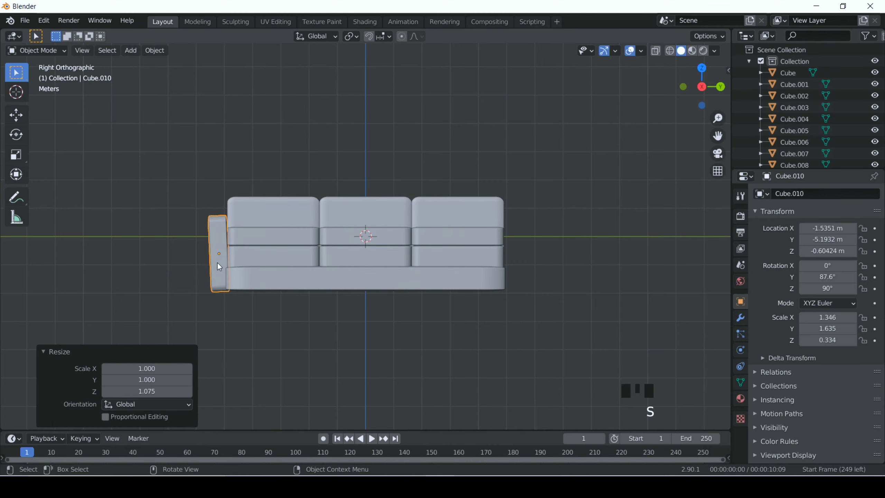
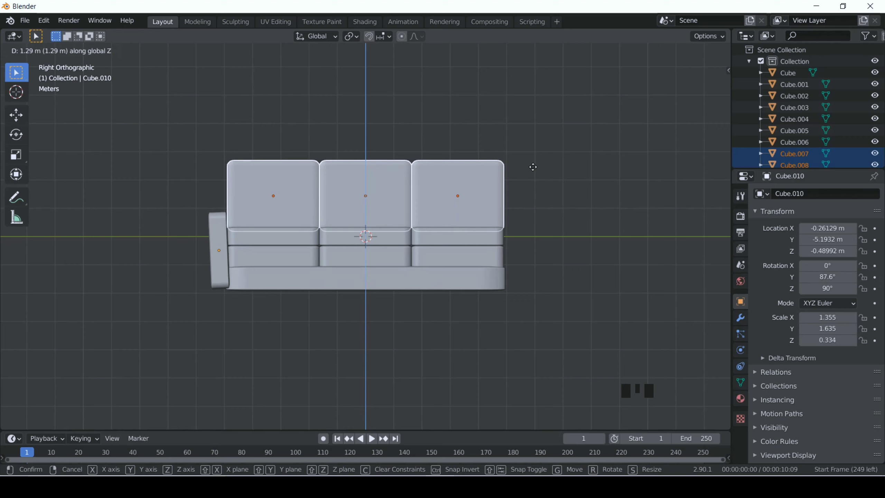
left_click(223, 251)
Step: Enlarge, raise and straighten the left armrest, then copy it to the right end
key("s")
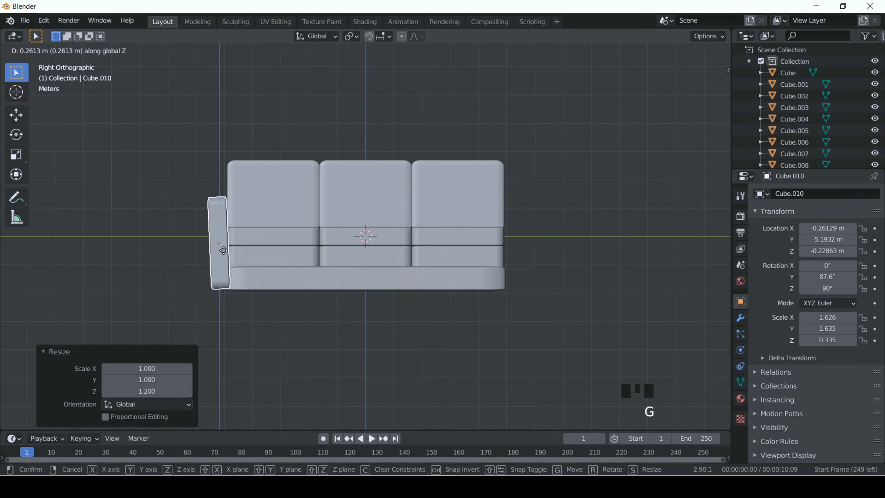
key("e")
key("r")
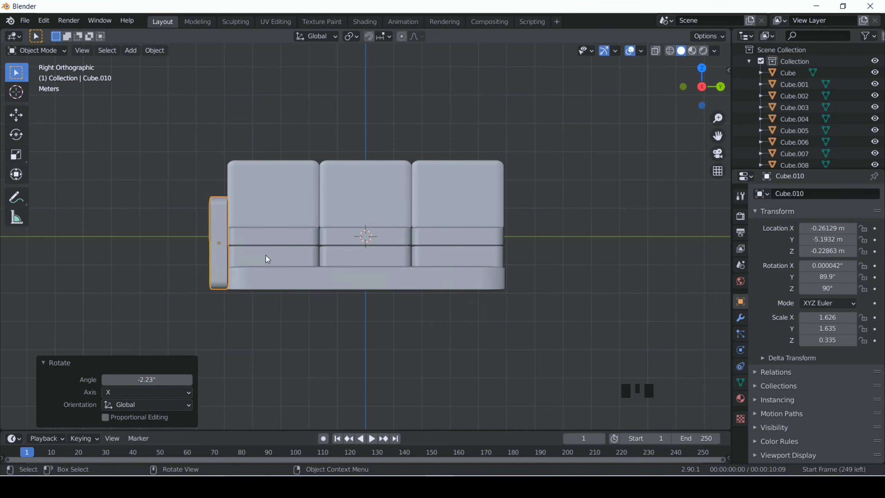
key("shift+d")
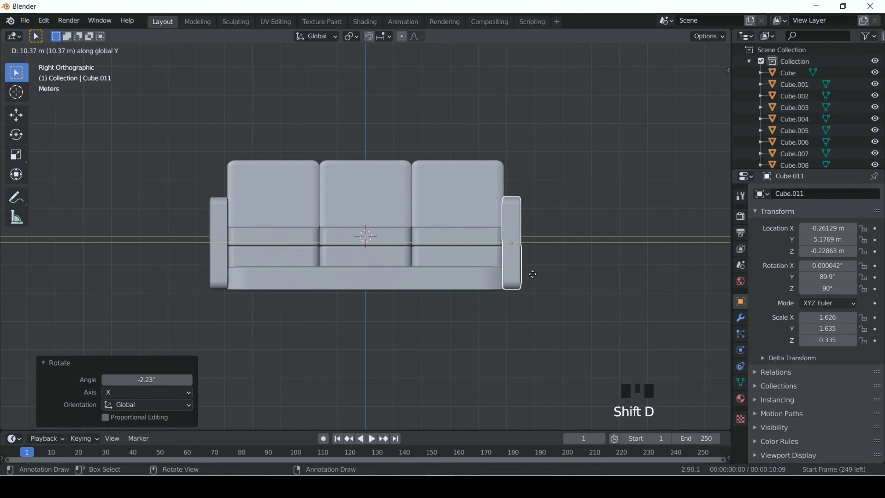
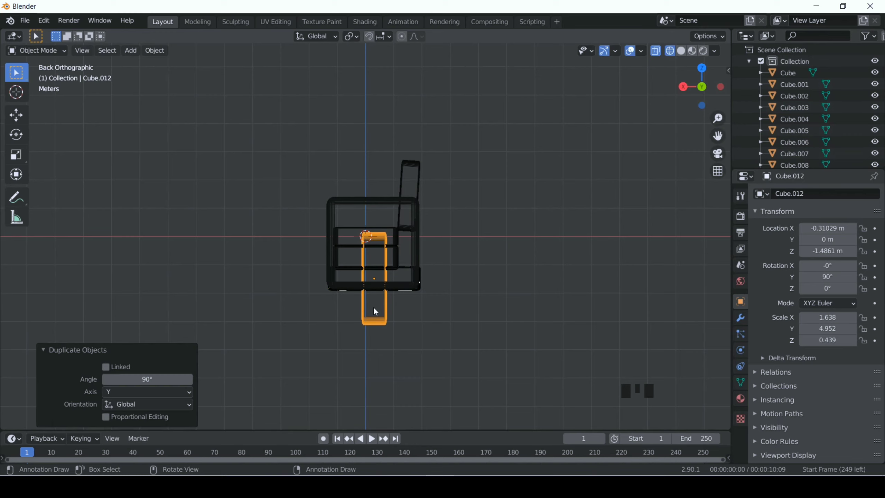
Step: Scale the backrest panel in Z so it fits behind the three back cushions
key("s")
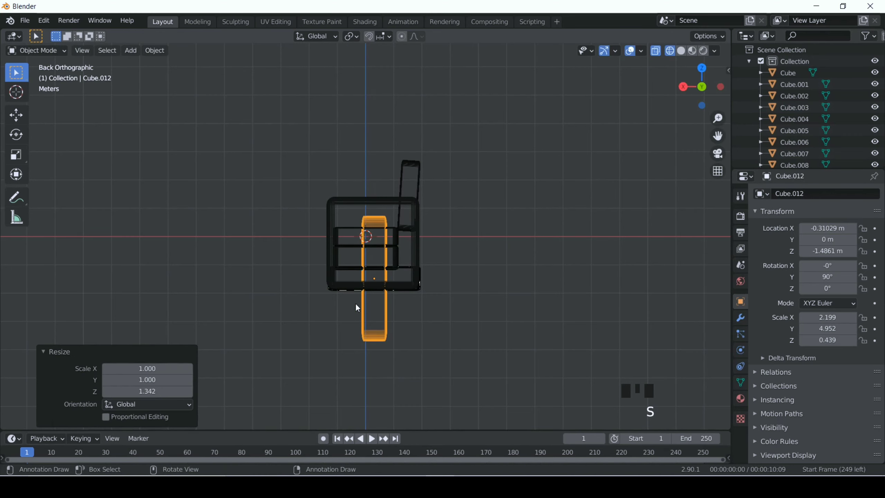
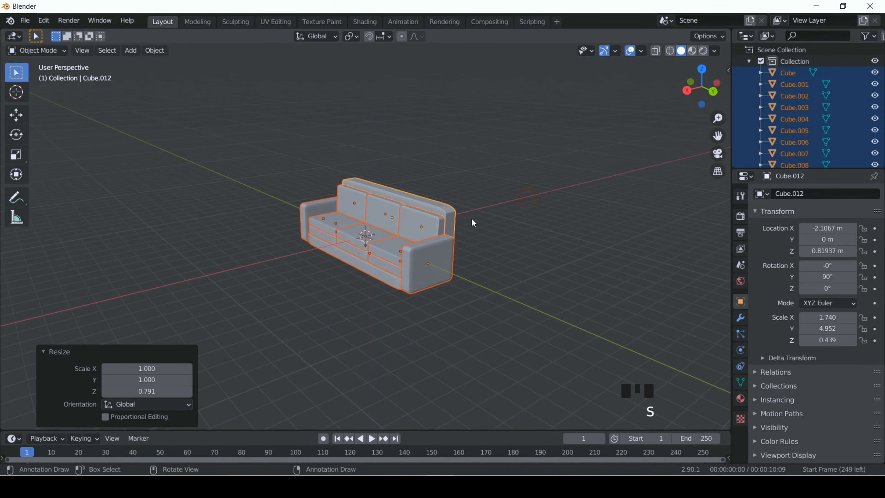
left_click(462, 222)
key("s")
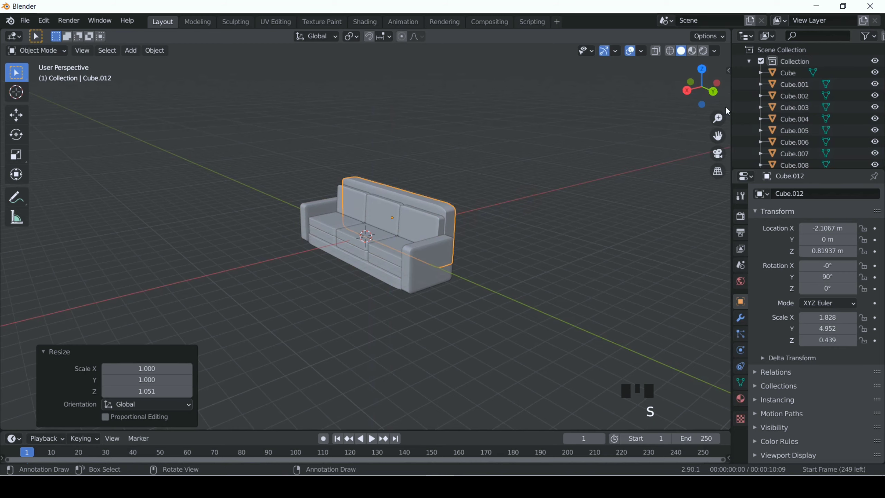
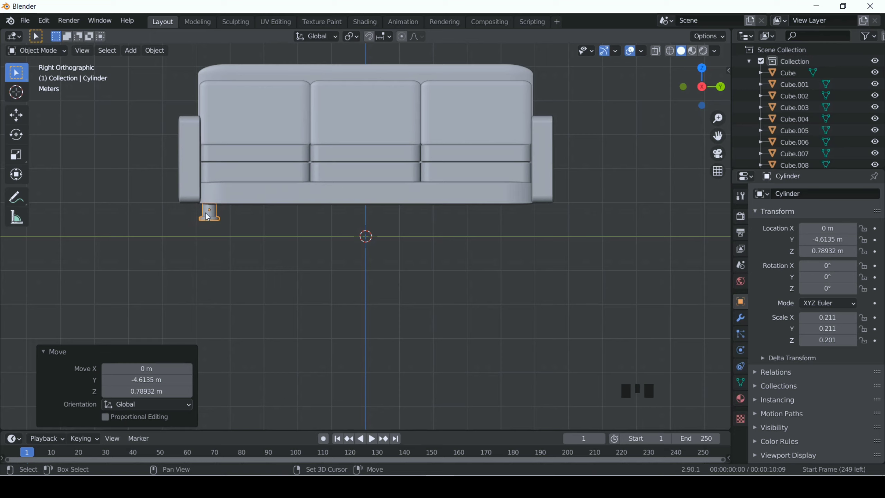
Step: Duplicate the cylindrical leg to the sofa's opposite end and other side
key("shift+d")
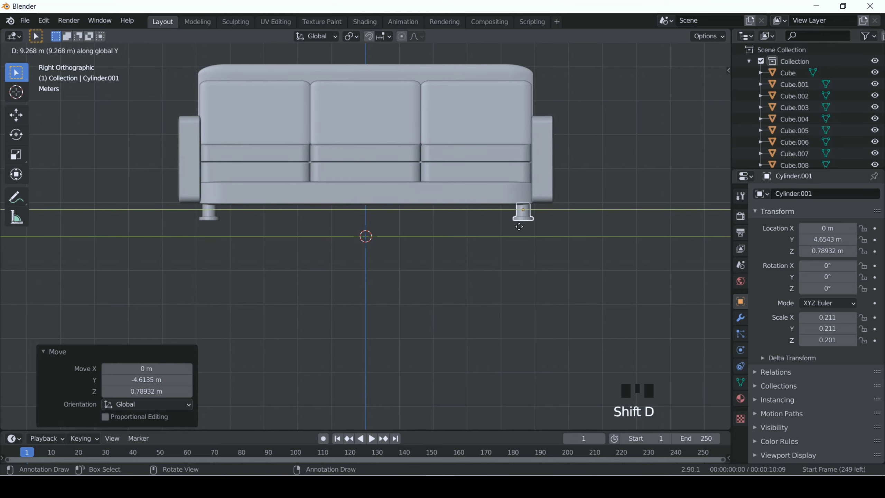
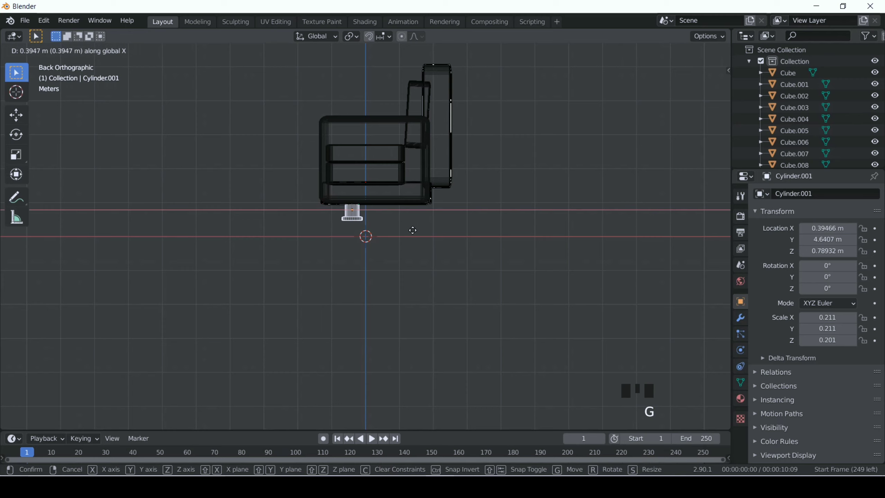
key("shift+d")
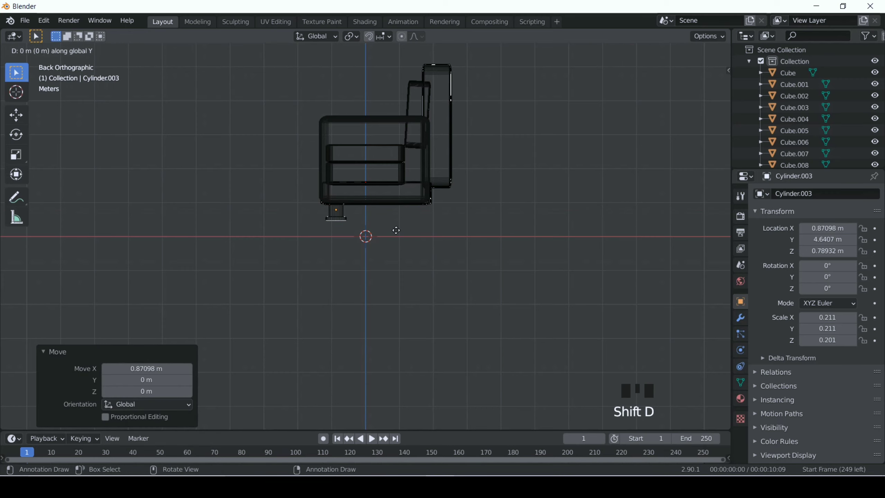
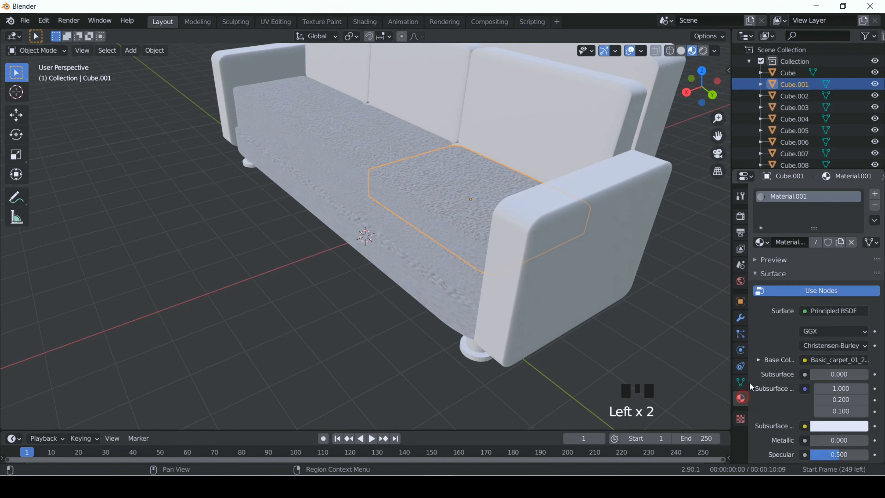
Step: Give both back cushions Material.001 fabric and the base panel and armrest the plain white Material
left_click(701, 192)
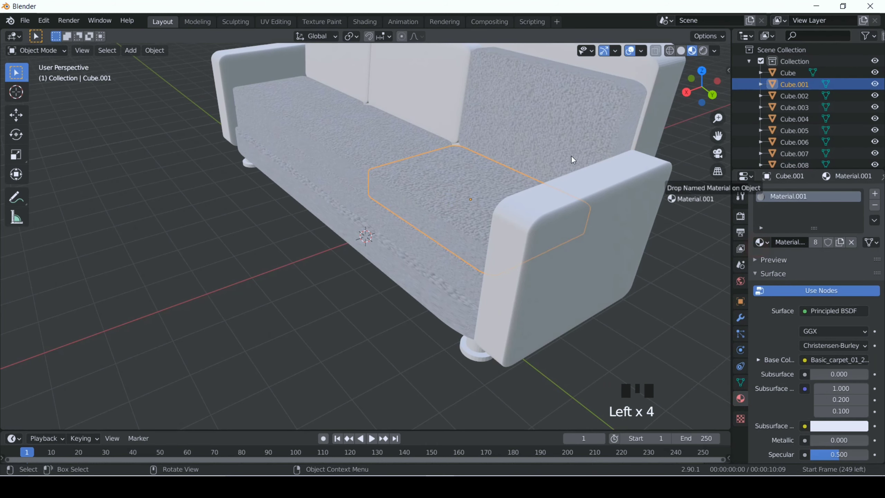
left_click(521, 141)
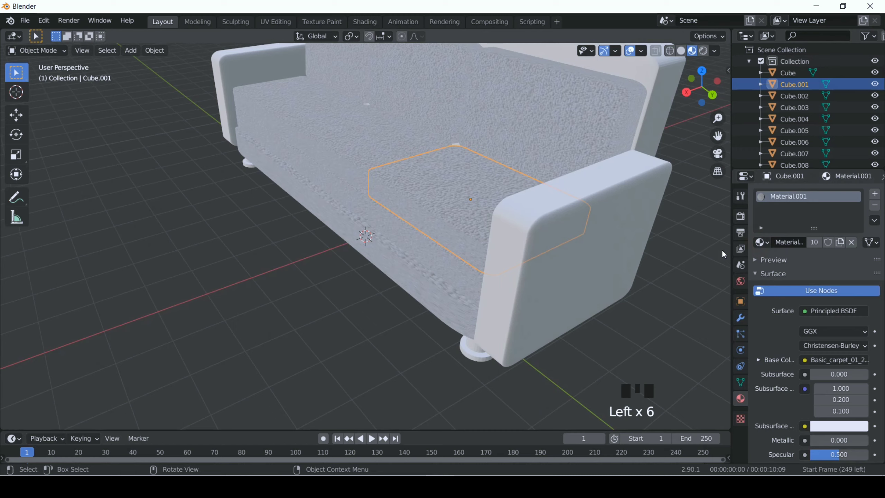
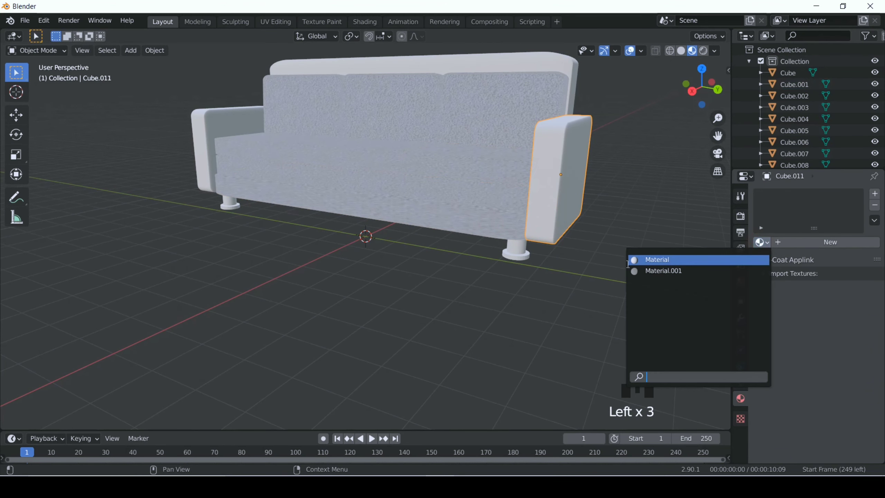
left_click(639, 266)
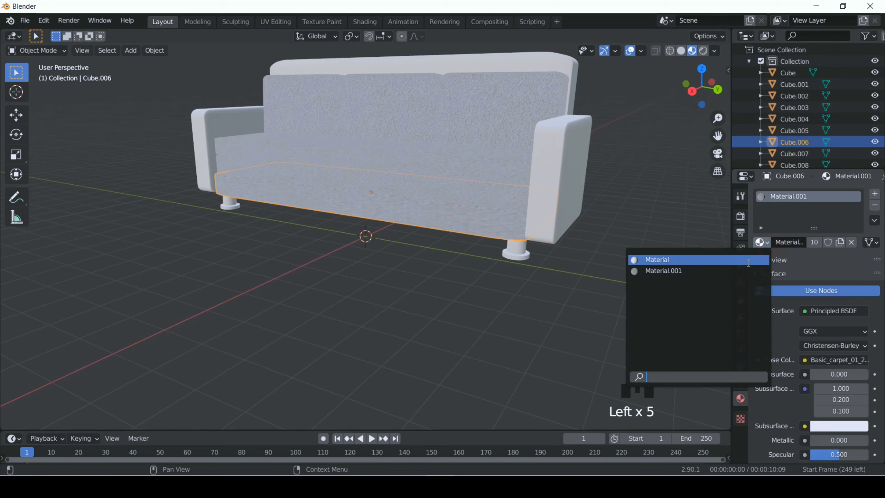
left_click_drag(749, 263, 575, 253)
left_click(578, 184)
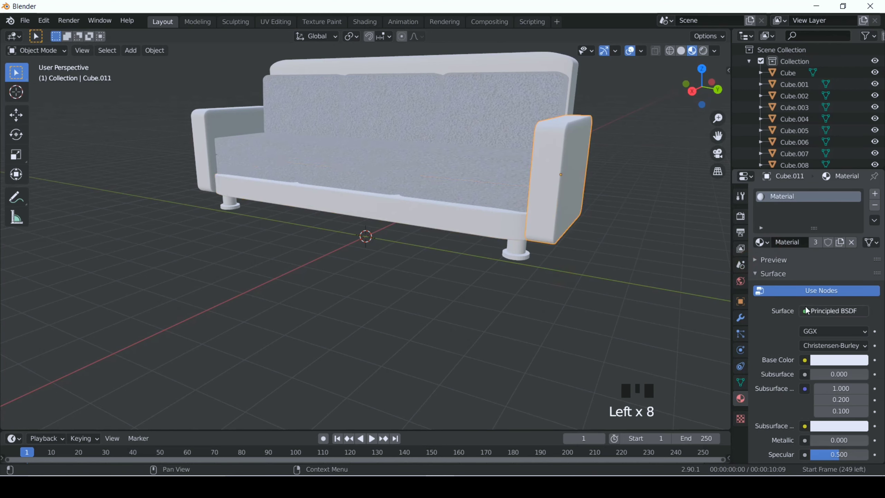
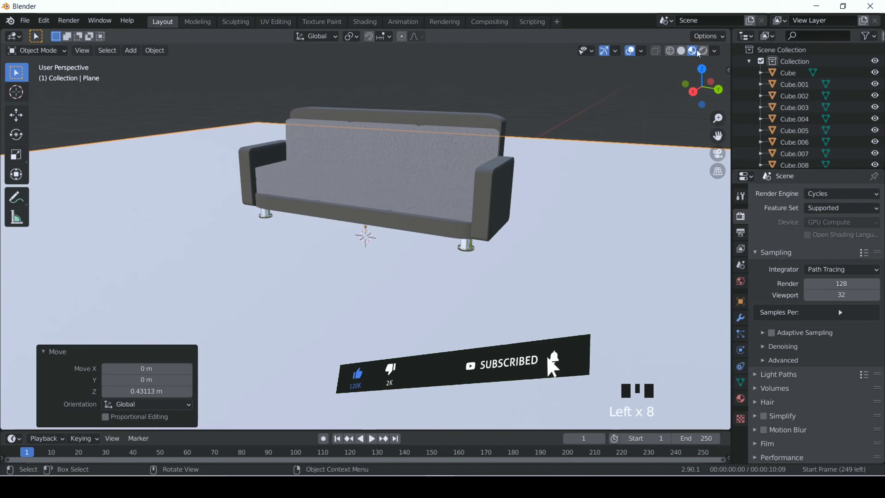
Step: In Rendered shading, add an enlarged Area light above the sofa with 1000 W power
left_click(705, 55)
key("shift+a")
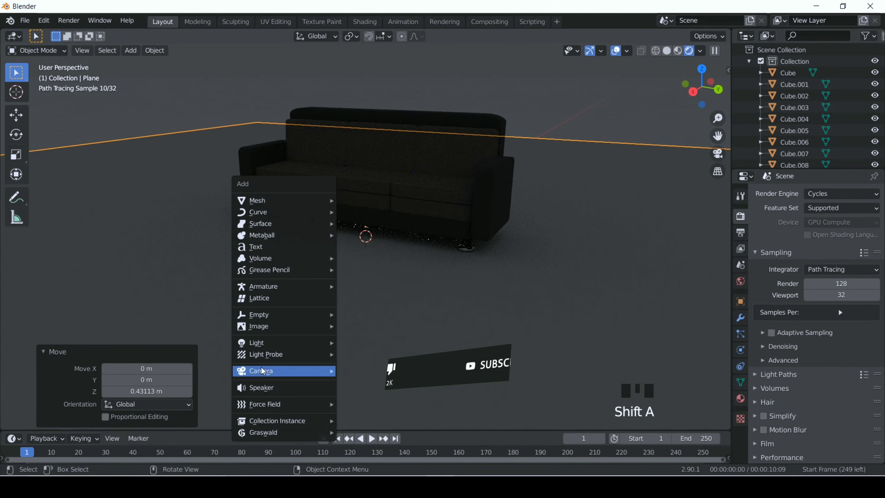
key("s")
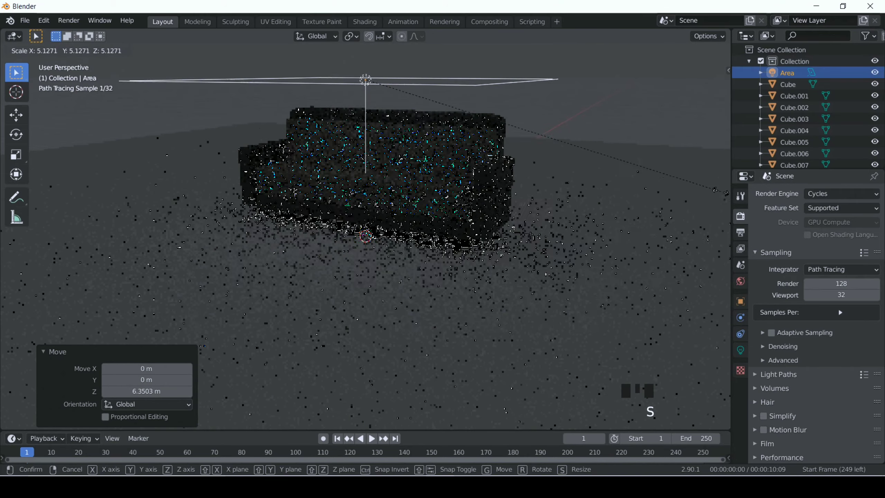
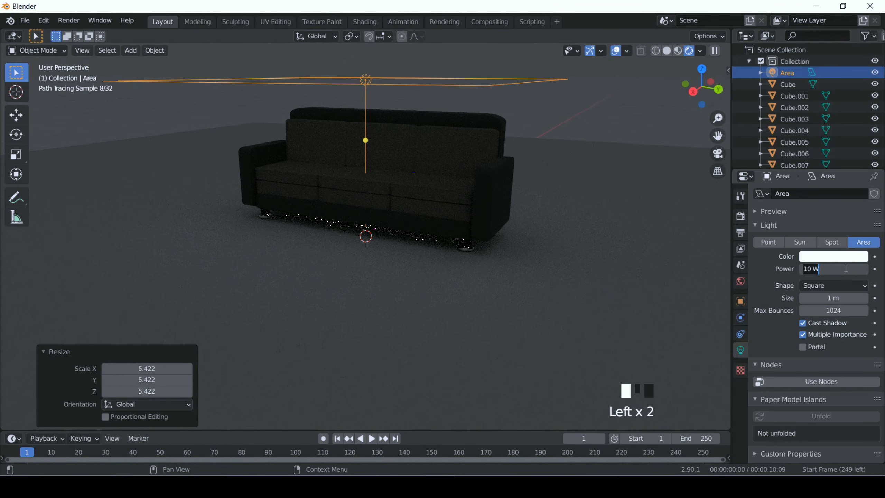
key("KP_0")
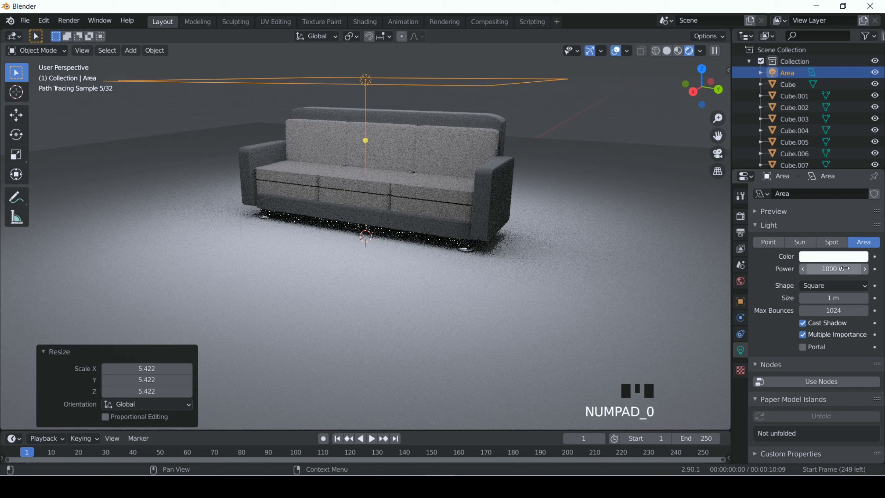
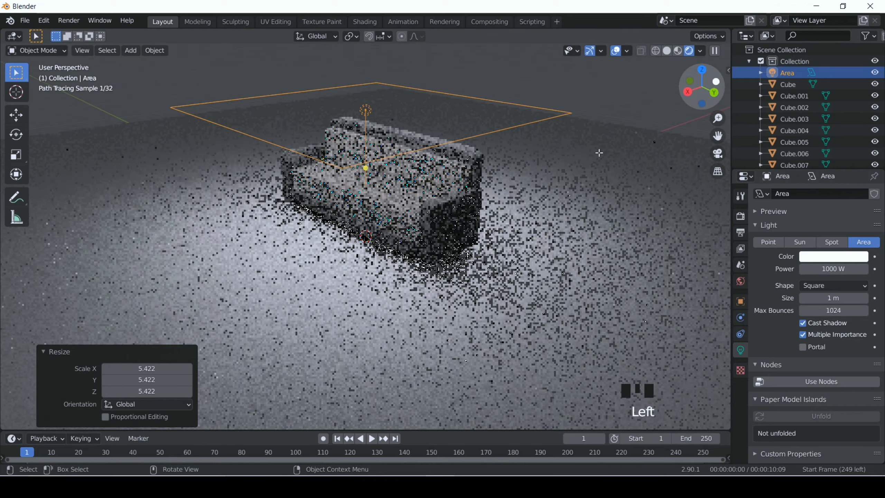
Step: Add a camera and align it to the current view so it frames the sofa
key("shift+a")
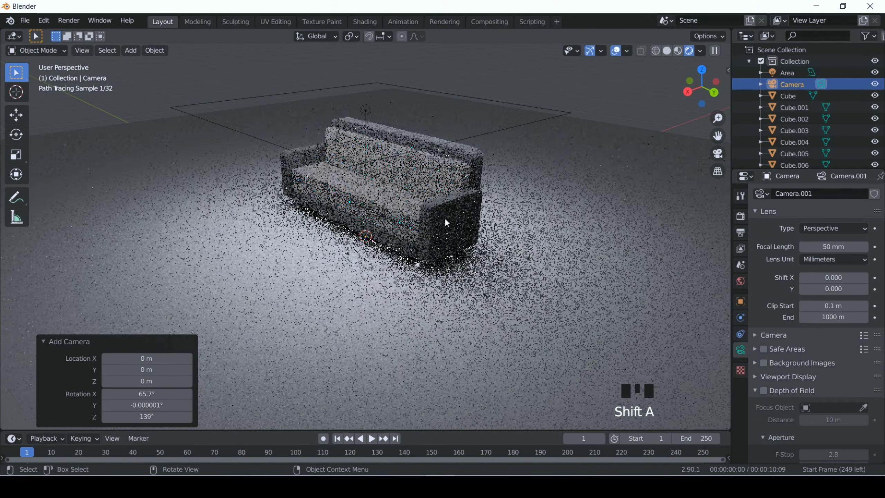
key("KP_0")
key("n")
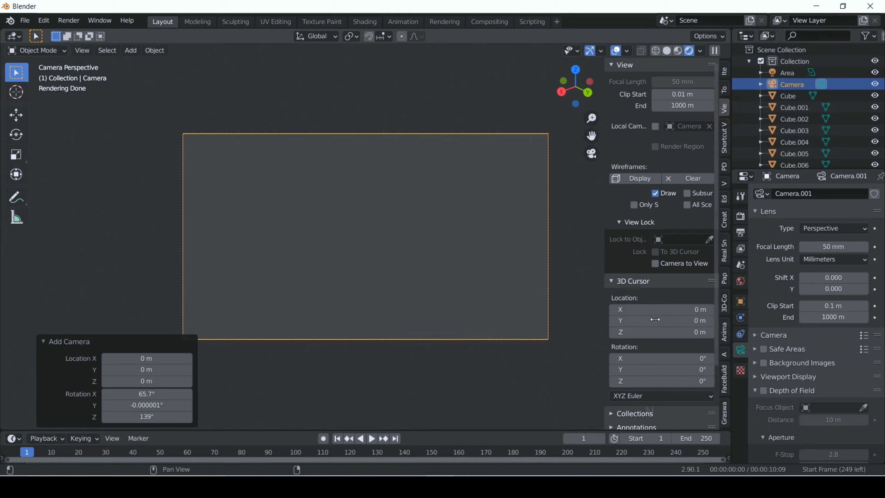
scroll("down", 3)
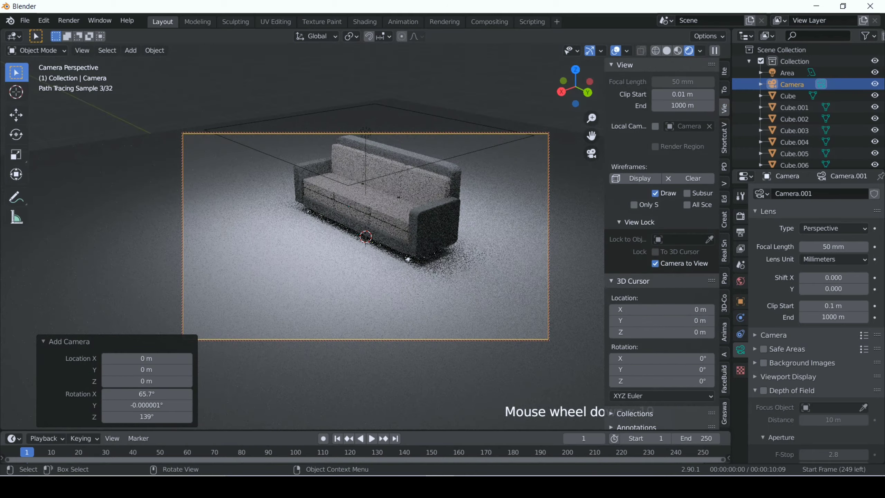